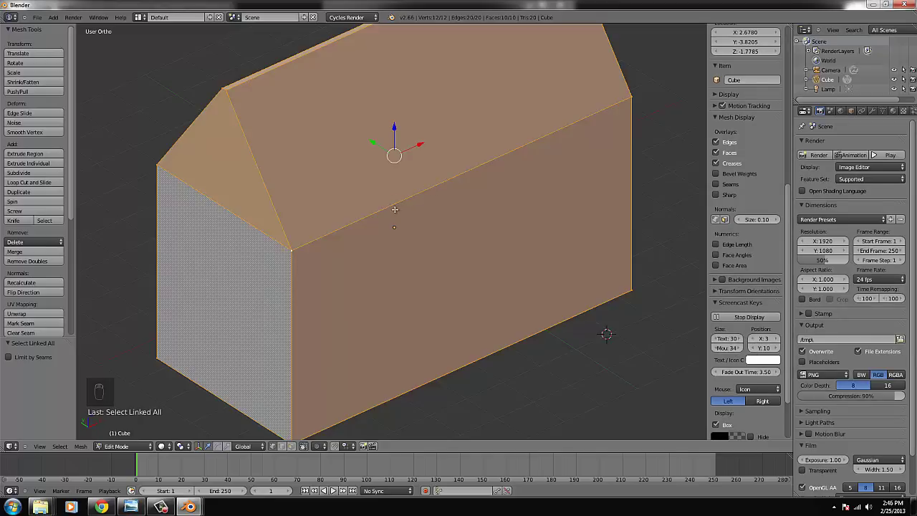
- Bevel the house mesh edges into thin beveled faces and return to Object Mode
key(ctrl+b)
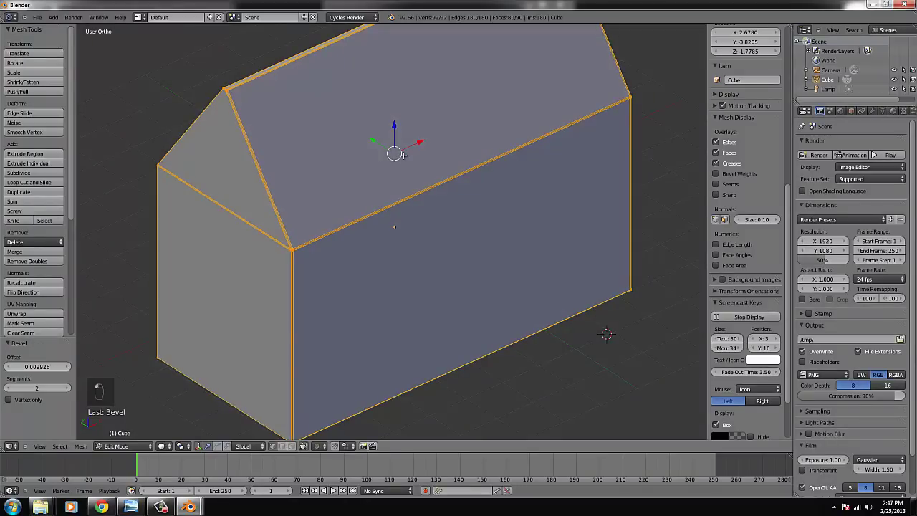
key(Tab)
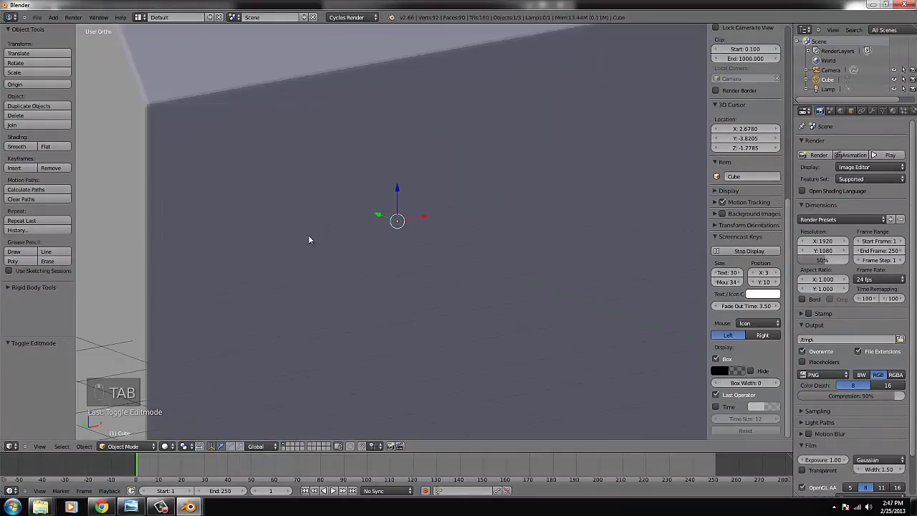
- Toggle mesh editing and set the viewport to the straight-on front view (numpad 1)
key(Tab)
key(Tab)
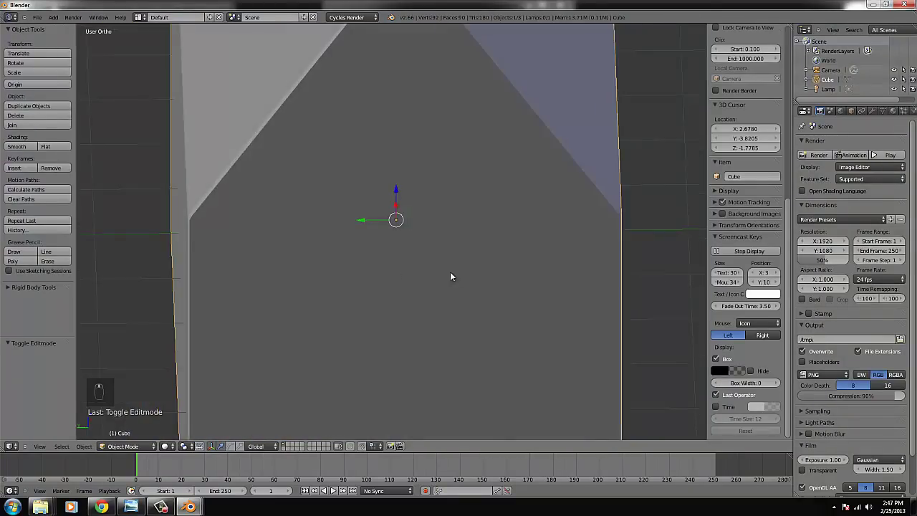
key(KP_1)
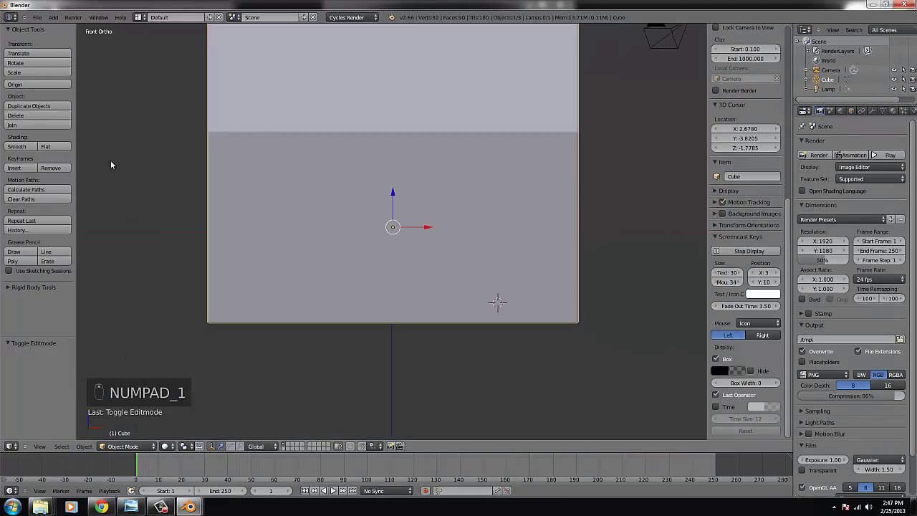
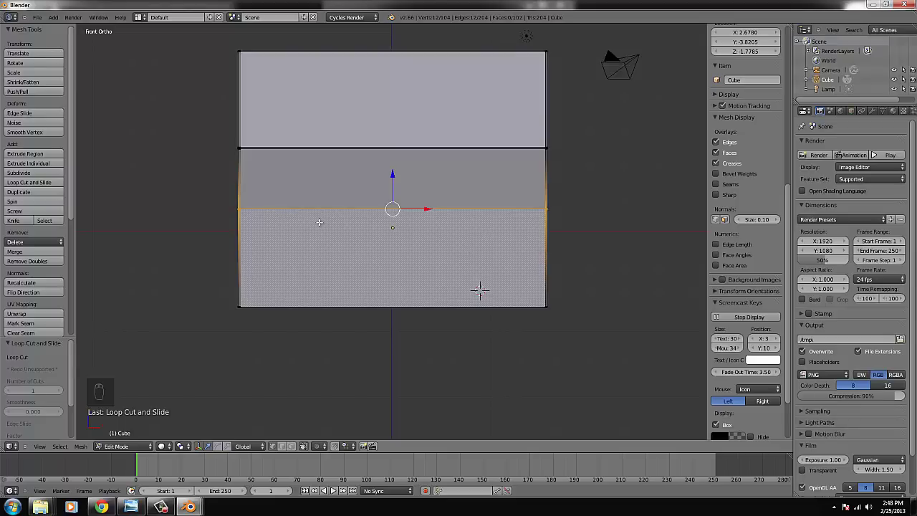
- Select the whole house mesh, return to front view and hide the T and N side panels
key(ctrl+l)
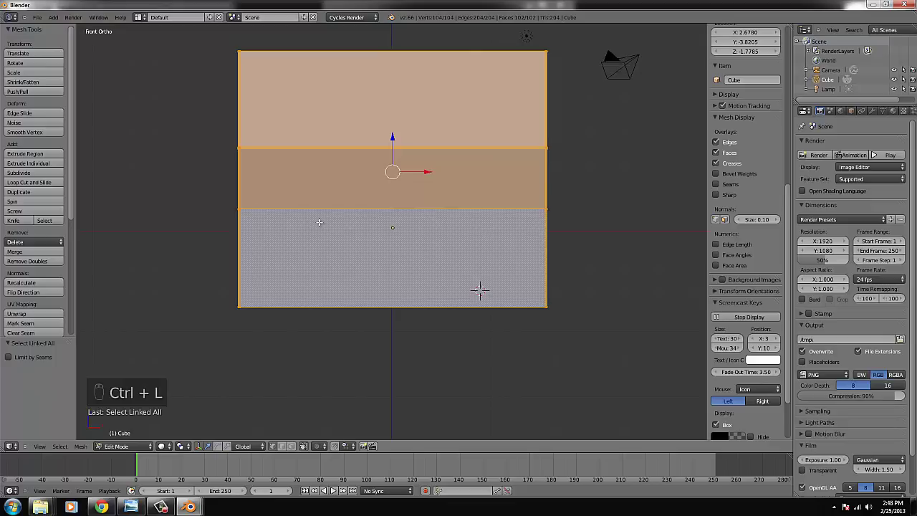
key(u)
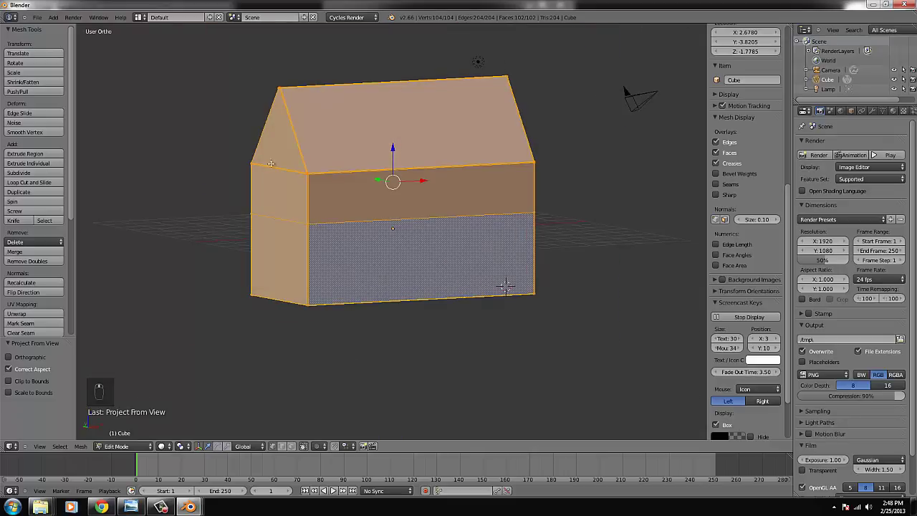
key(KP_1)
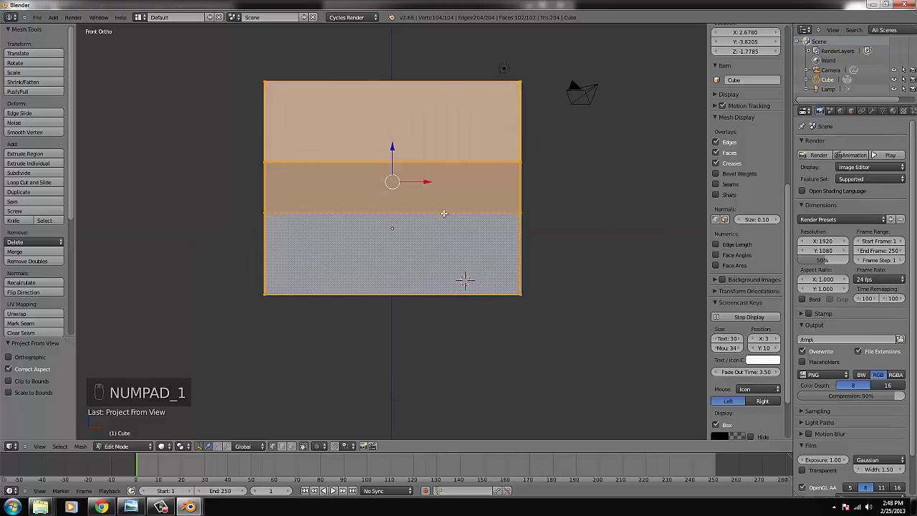
key(t)
key(n)
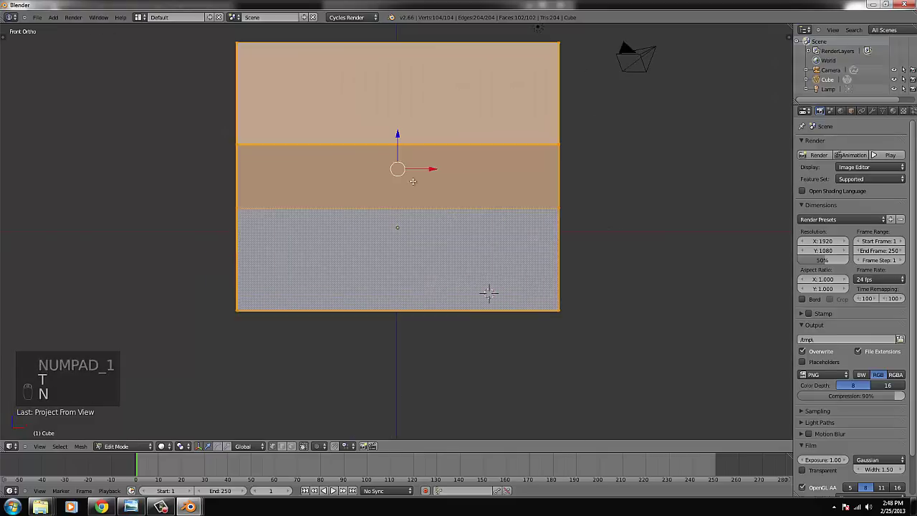
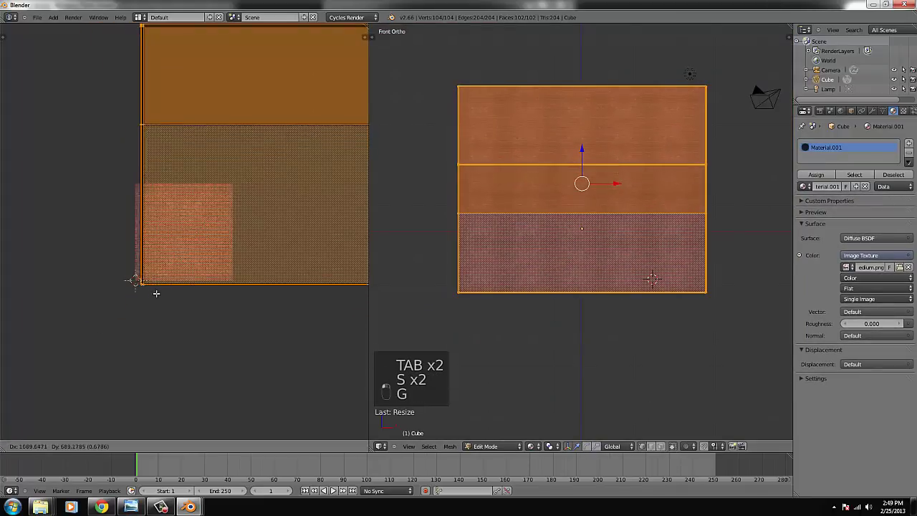
key(Tab)
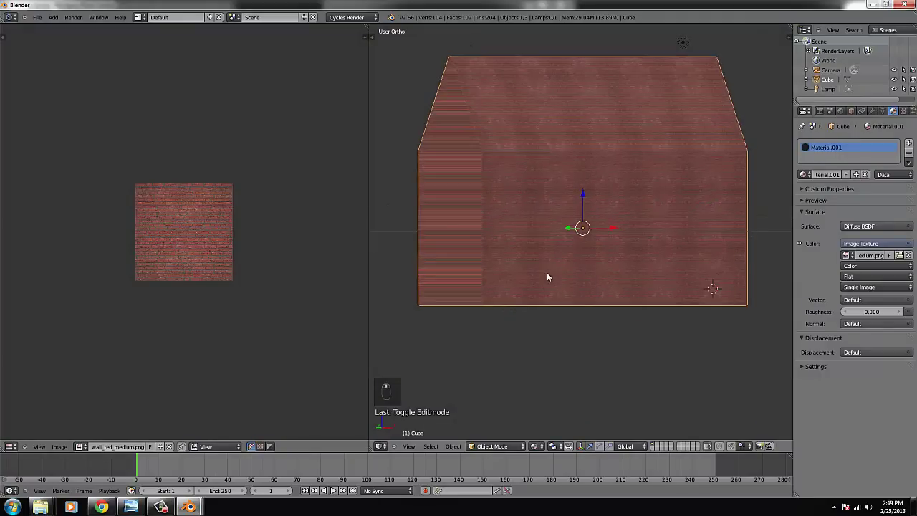
key(KP_1)
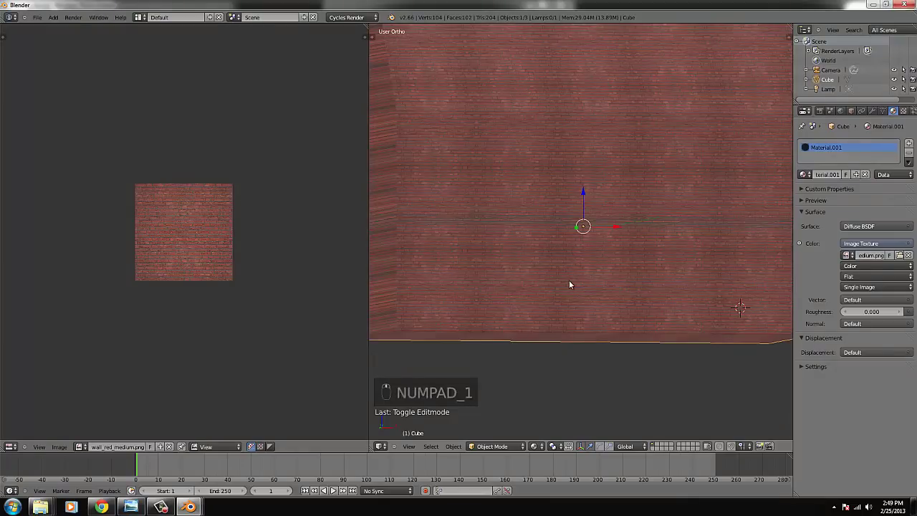
key(KP_1)
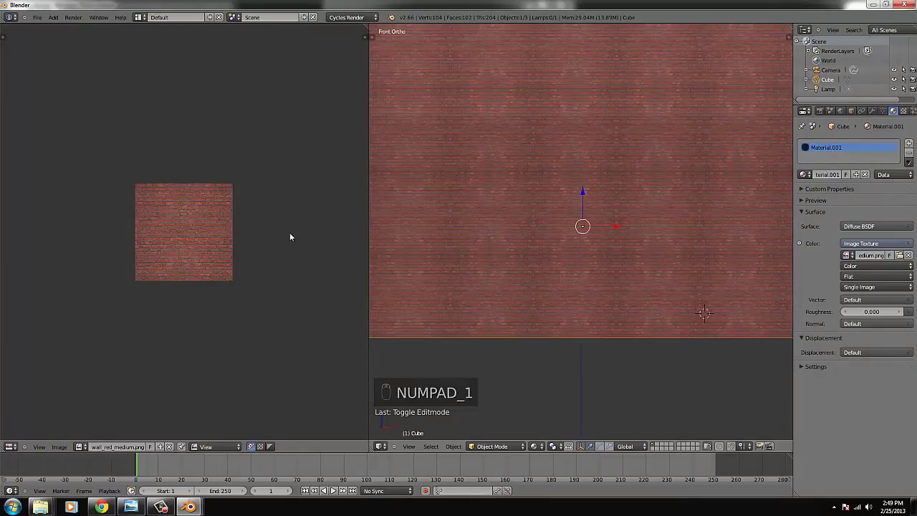
key(Tab)
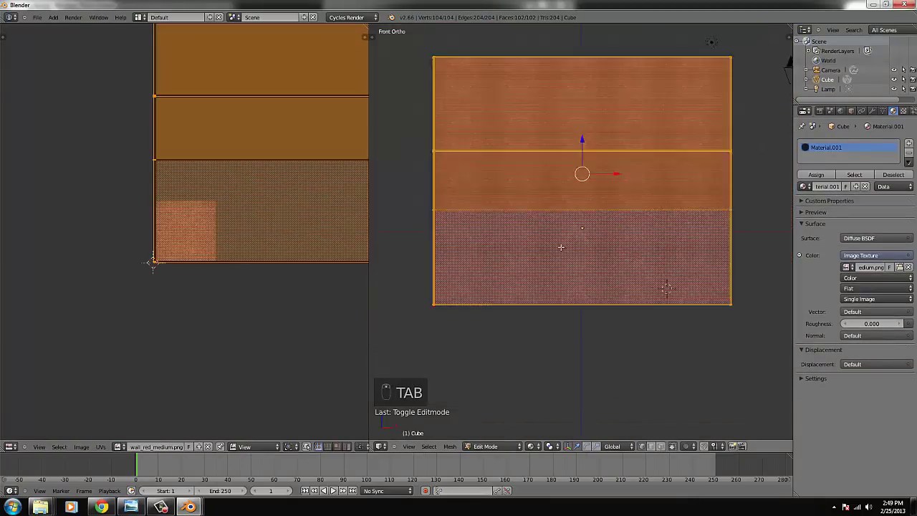
- Deselect the house mesh and box-select the faces of the gable end
key(ctrl+KP_Decimal)
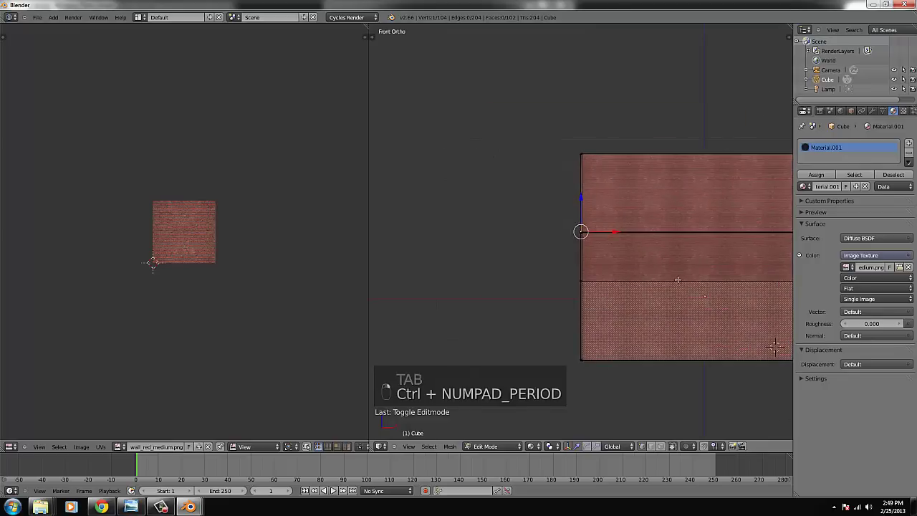
key(z)
key(b)
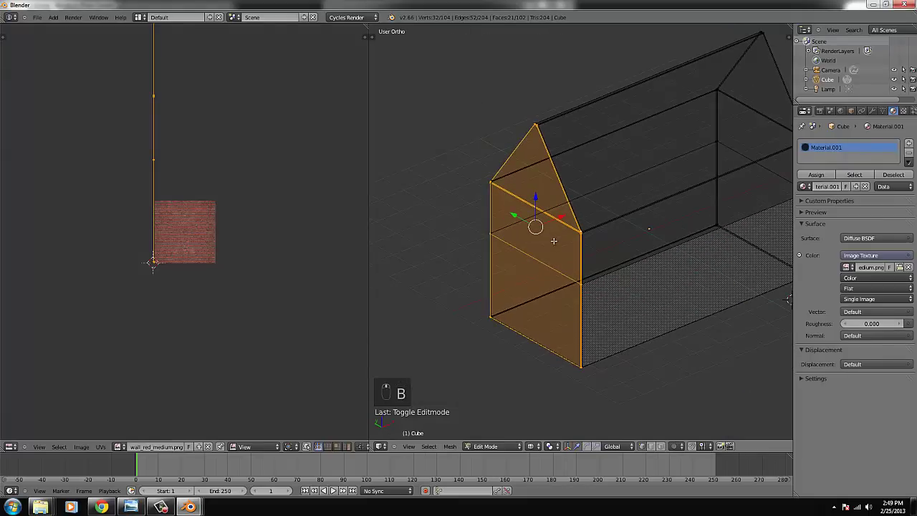
- Turn the view onto the gable end and unwrap its faces with Project from View
key(KP_1)
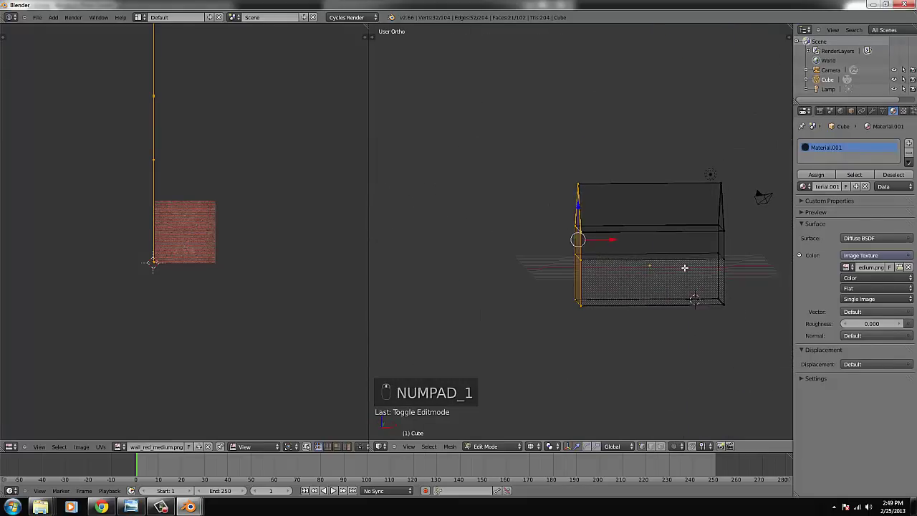
key(KP_1)
key(KP_4)
key(KP_4)
key(KP_4)
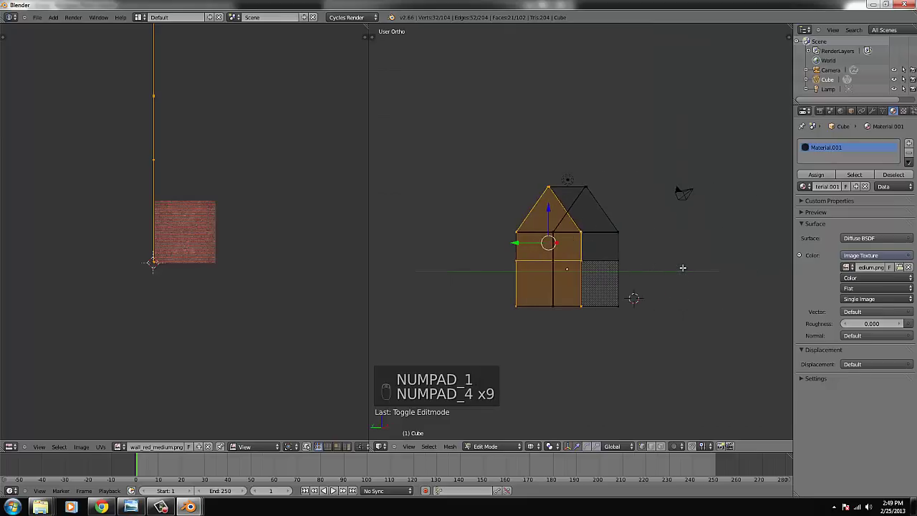
key(KP_4)
key(u)
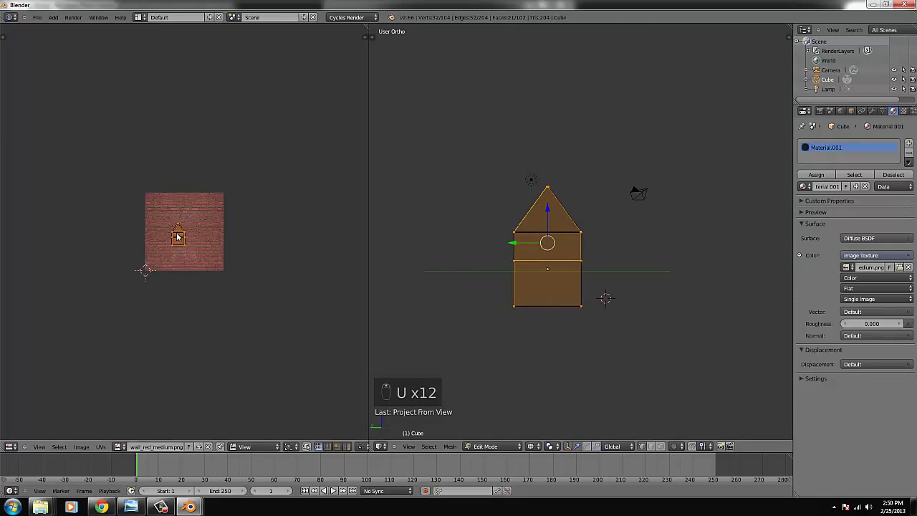
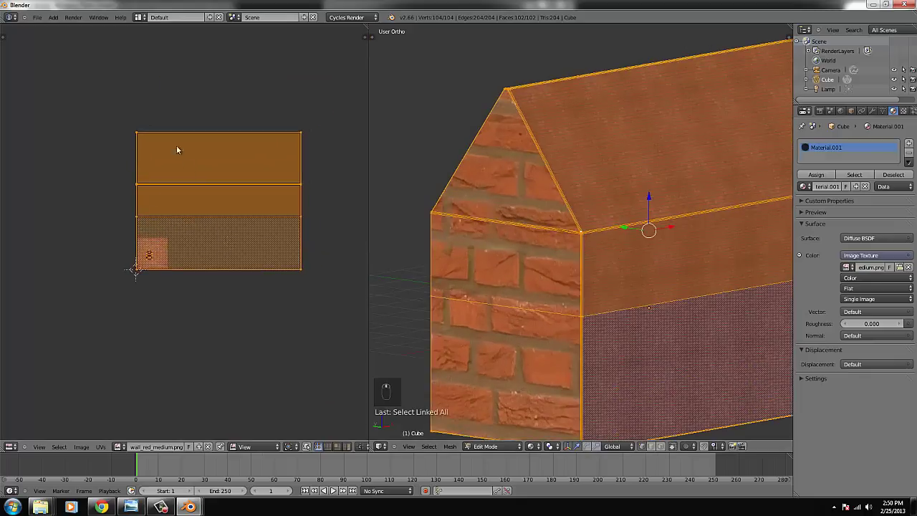
- Select the gable UVs and scale and move them larger over the brick image
key(ctrl+l)
key(s)
key(g)
key(s)
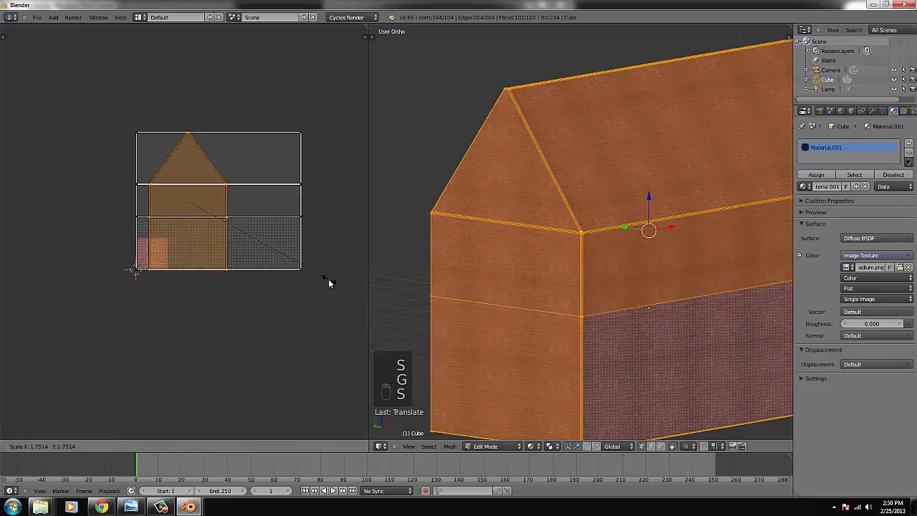
click(333, 281)
key(Tab)
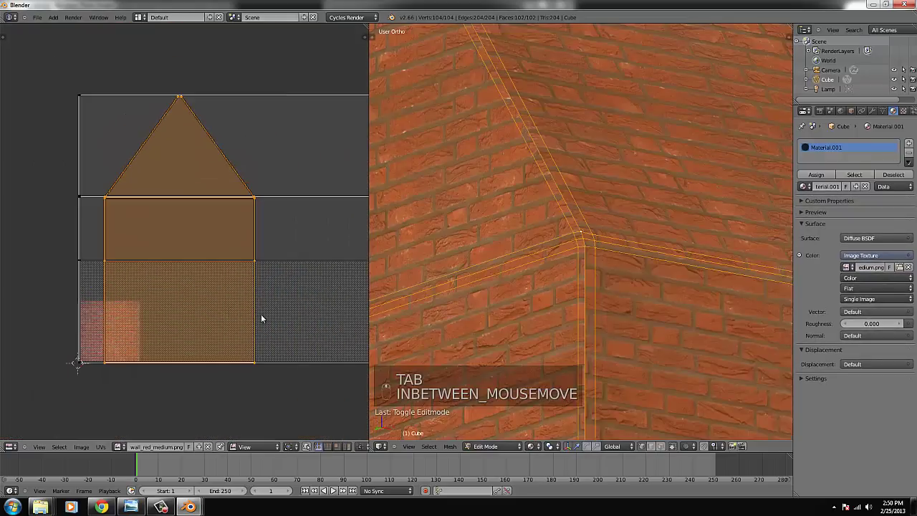
- Scale and shift the UV layout once more, then leave Edit Mode on the brick-textured house
key(s)
key(g)
click(296, 325)
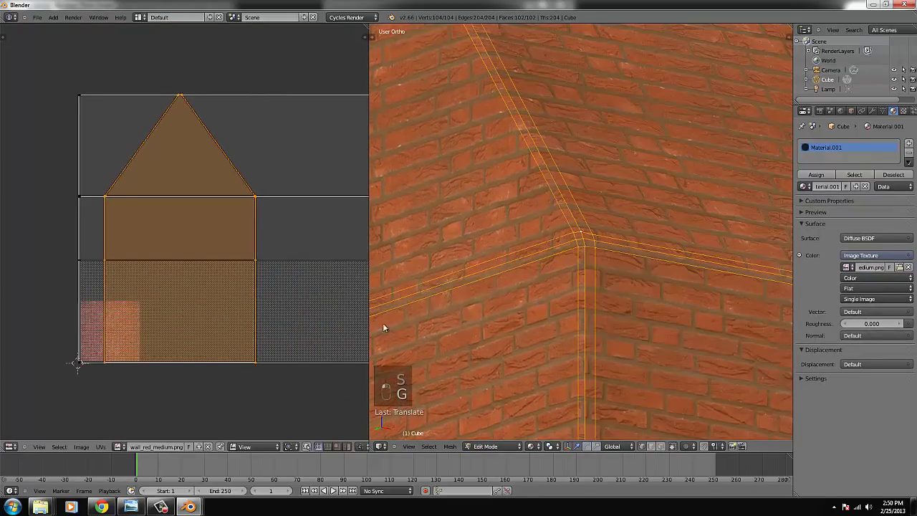
key(Tab)
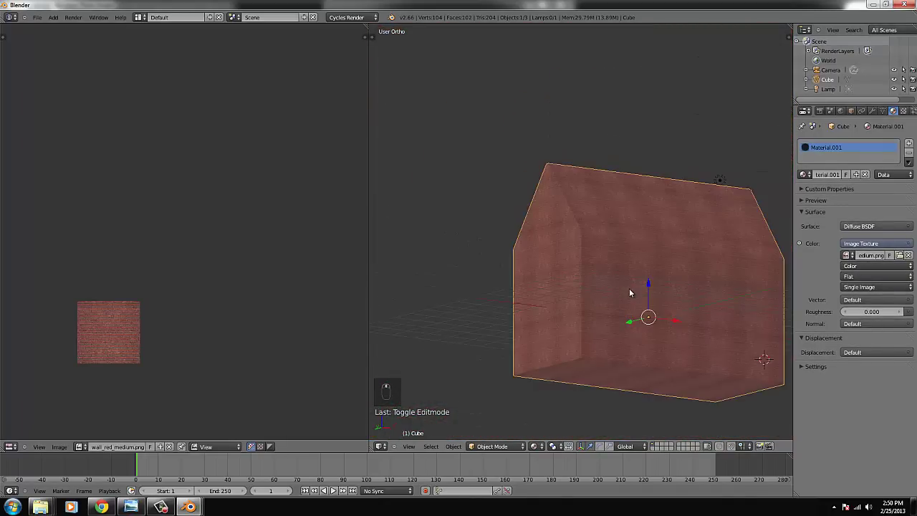
- Set the front view of the house and reopen mesh editing for the upper faces
key(KP_1)
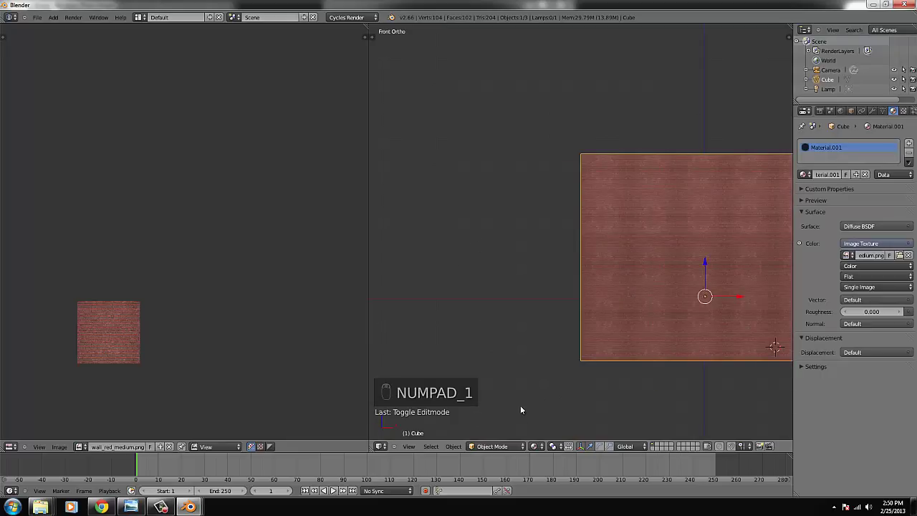
key(Tab)
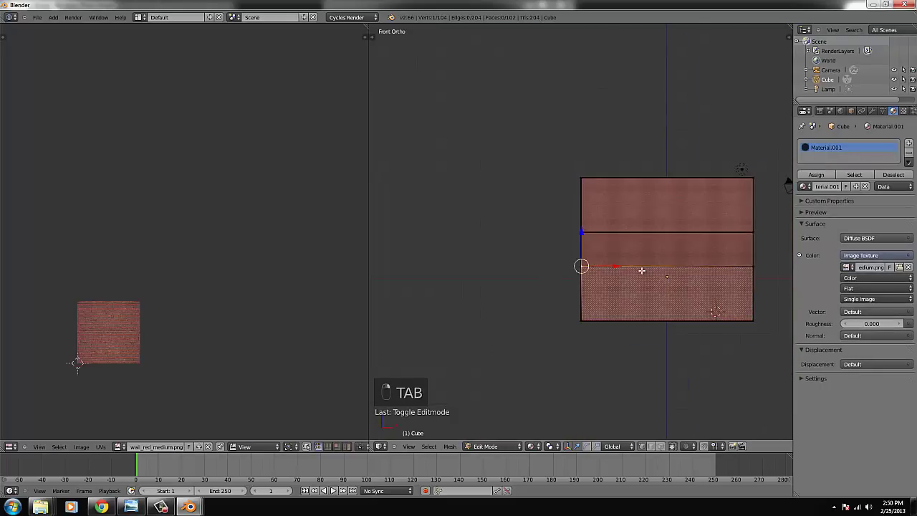
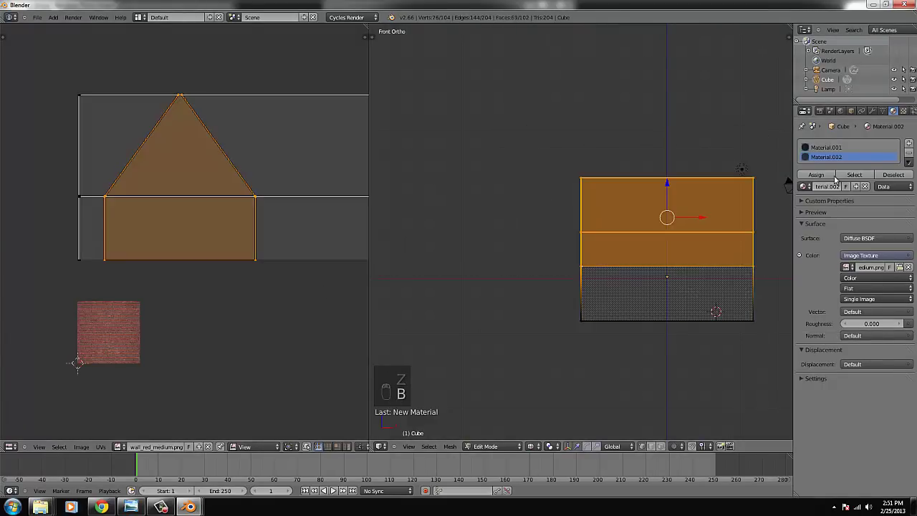
- Assign the second material to the upper storey and roof faces and inspect the walls from around
drag(822, 178, 617, 308)
key(Tab)
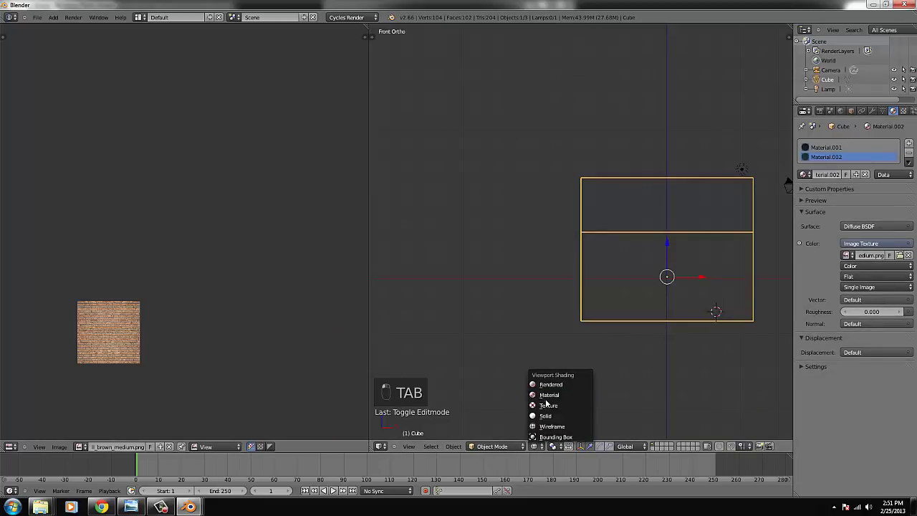
drag(550, 399, 590, 327)
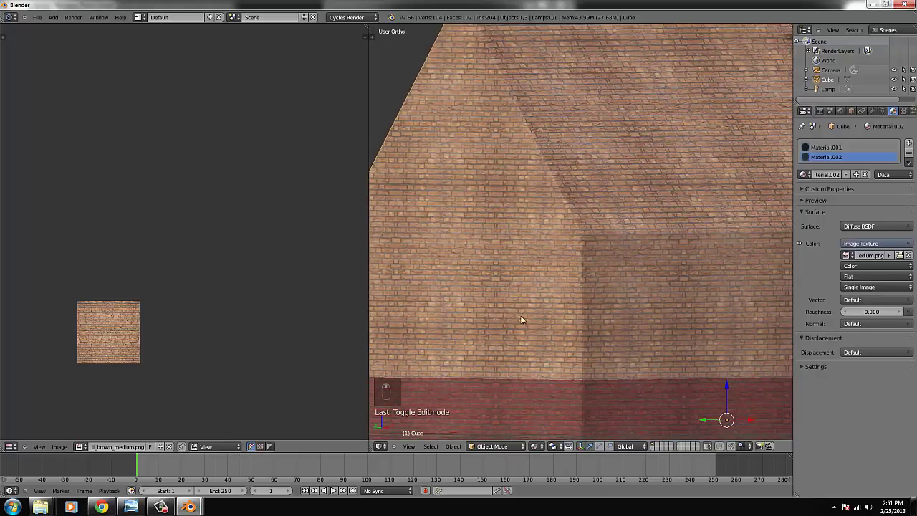
drag(572, 328, 597, 343)
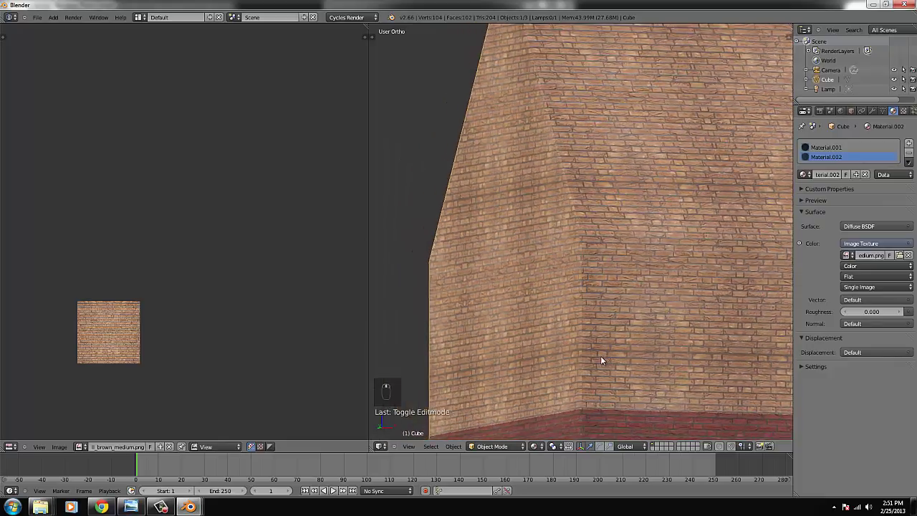
- Scale up the UV layout of the upper faces so the lighter bricks read at a good size
key(Tab)
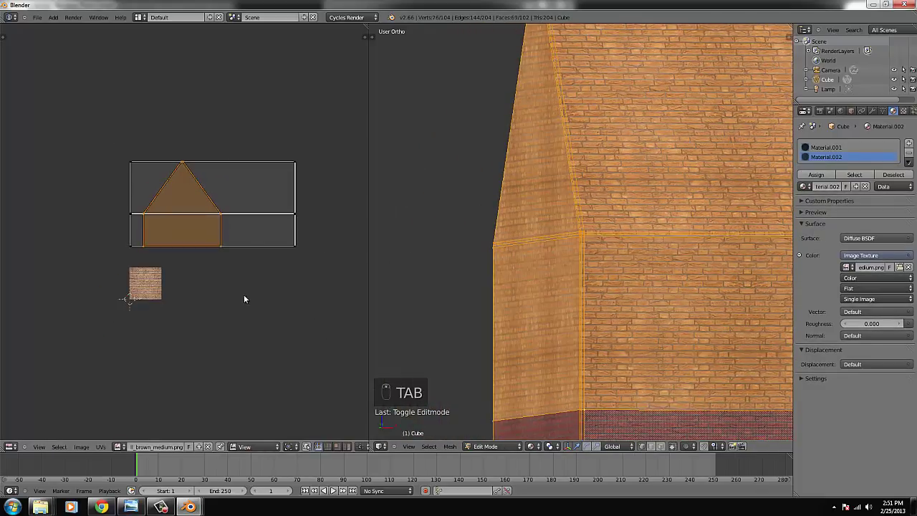
key(s)
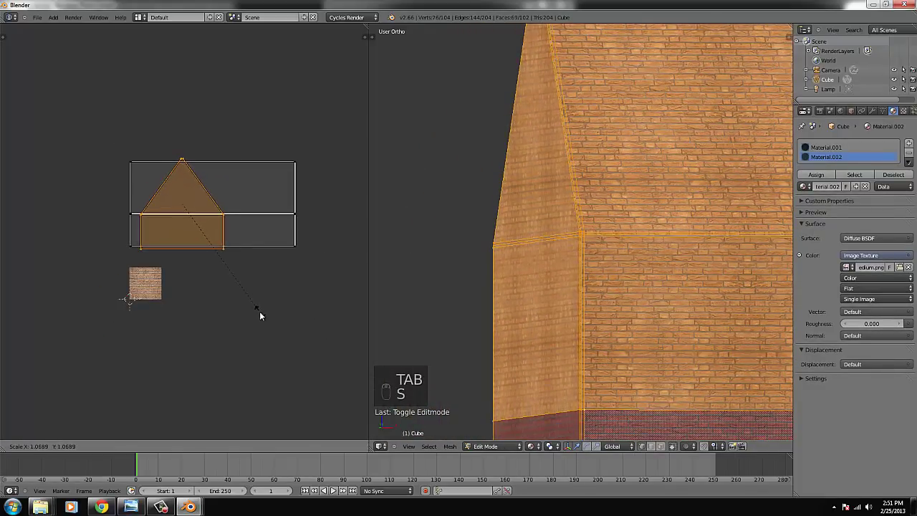
key(b)
key(s)
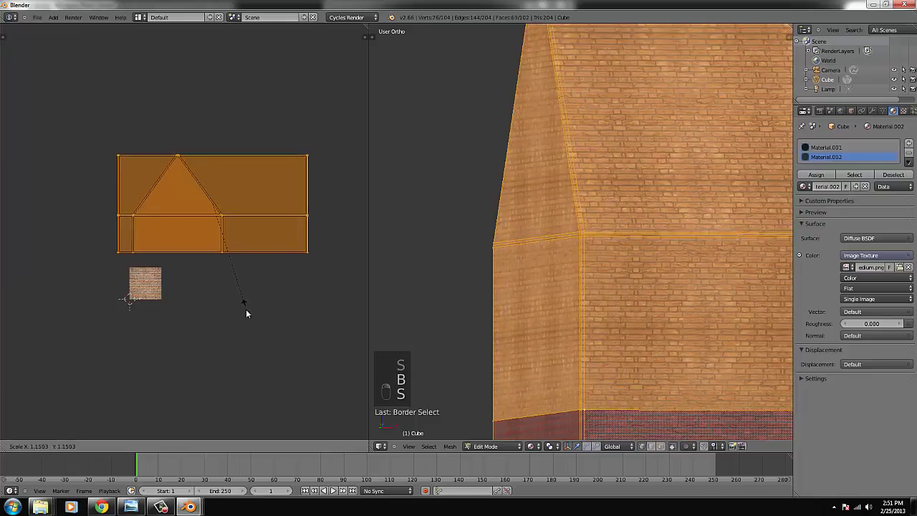
click(250, 319)
key(Tab)
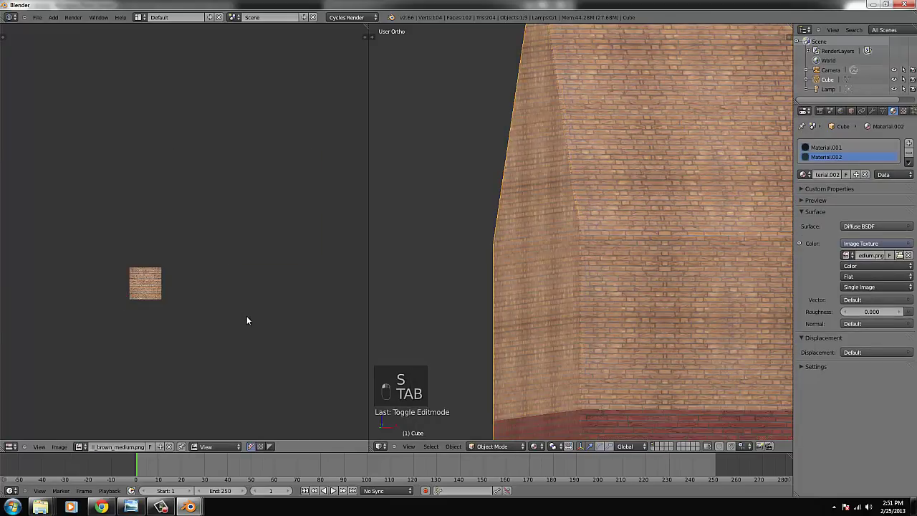
- Make a final UV scale tweak and return to the full-width front view of the house
key(Tab)
key(s)
key(Tab)
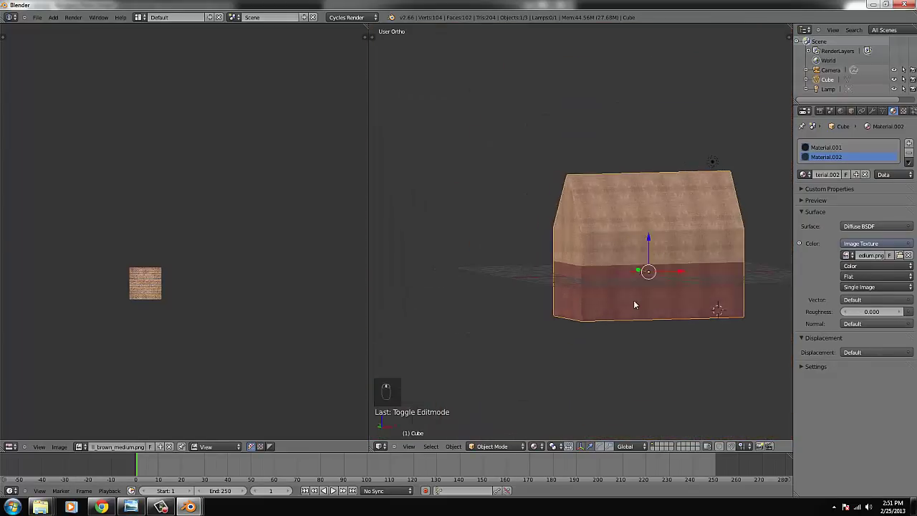
key(KP_1)
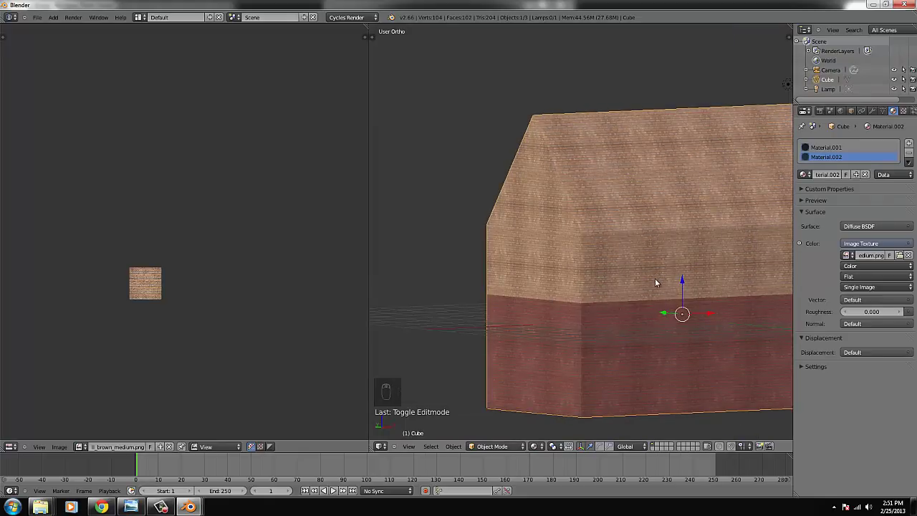
key(KP_1)
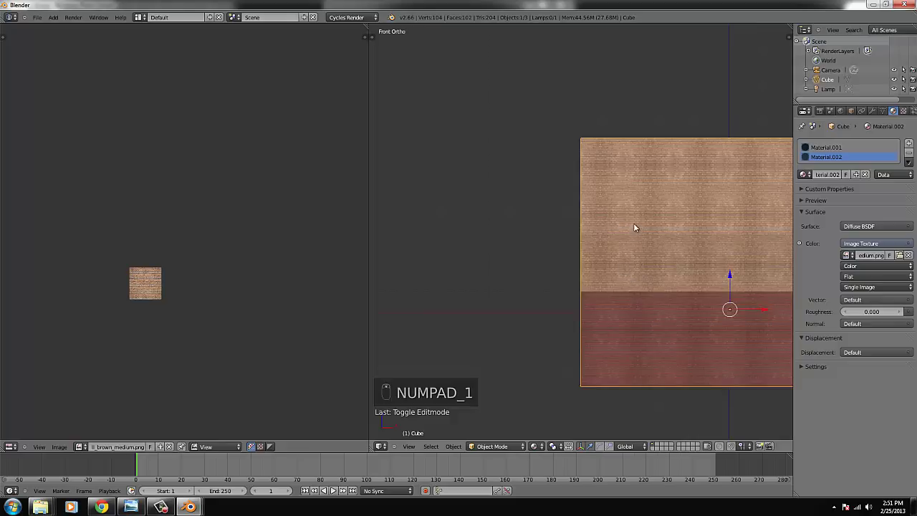
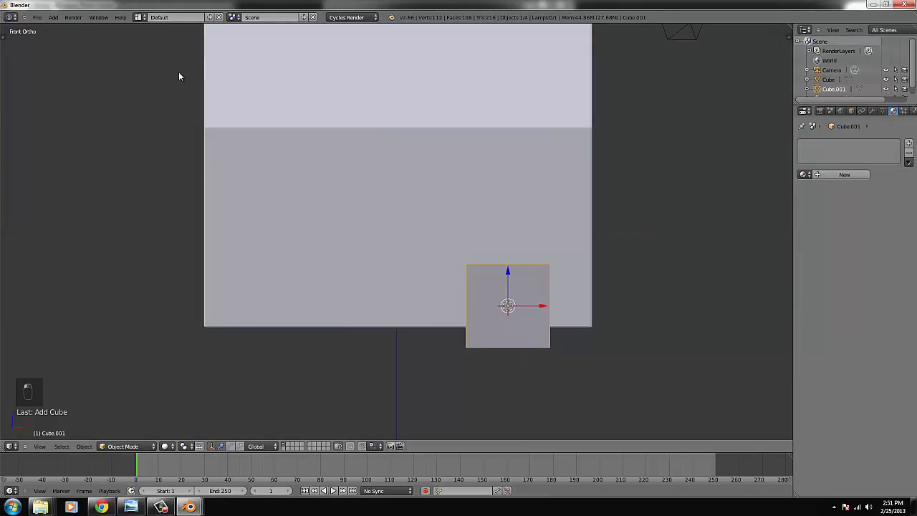
- Show the scene as wireframe and move the new cube into place as the first window block
key(z)
key(g)
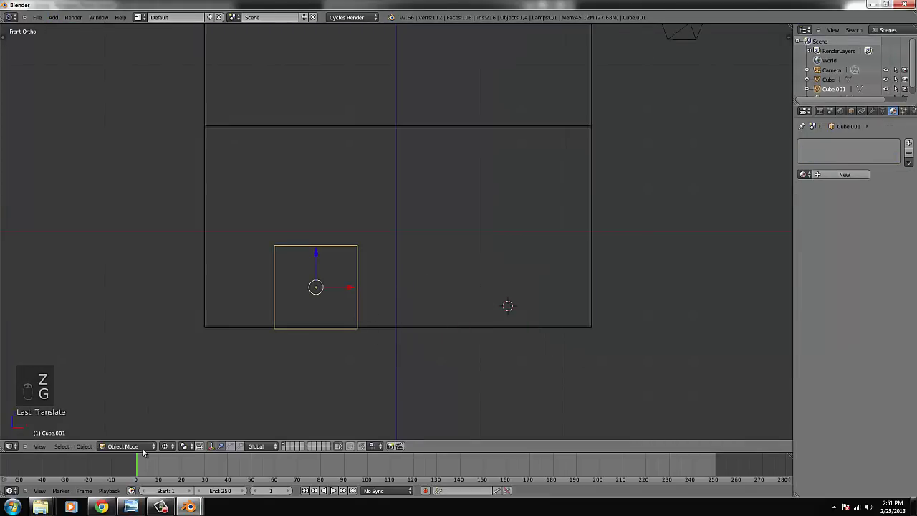
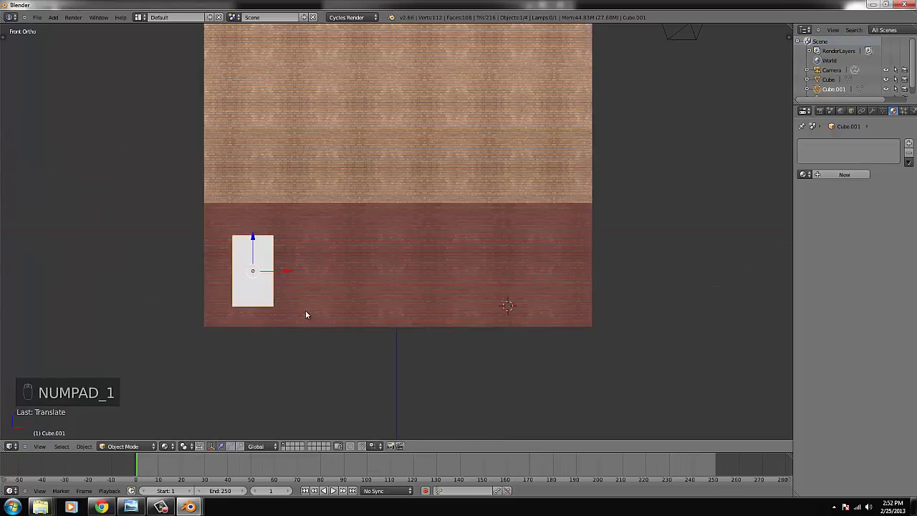
key(Tab)
key(z)
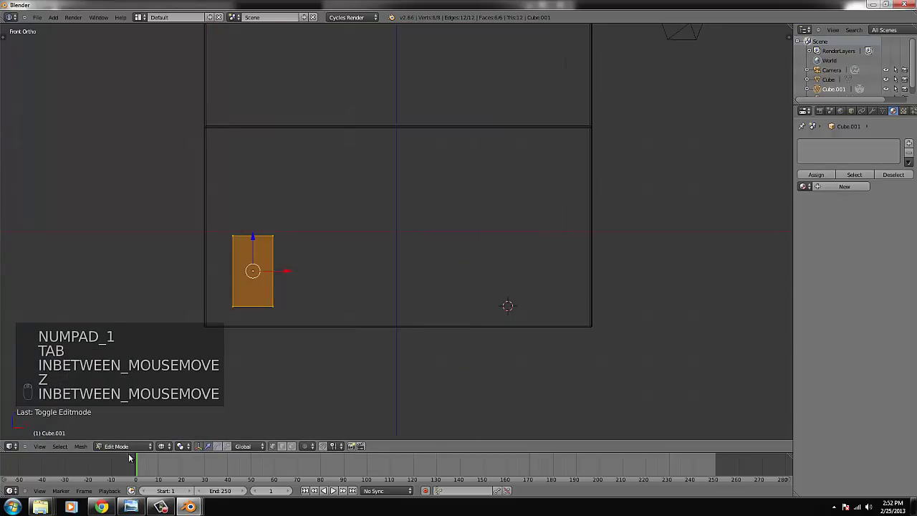
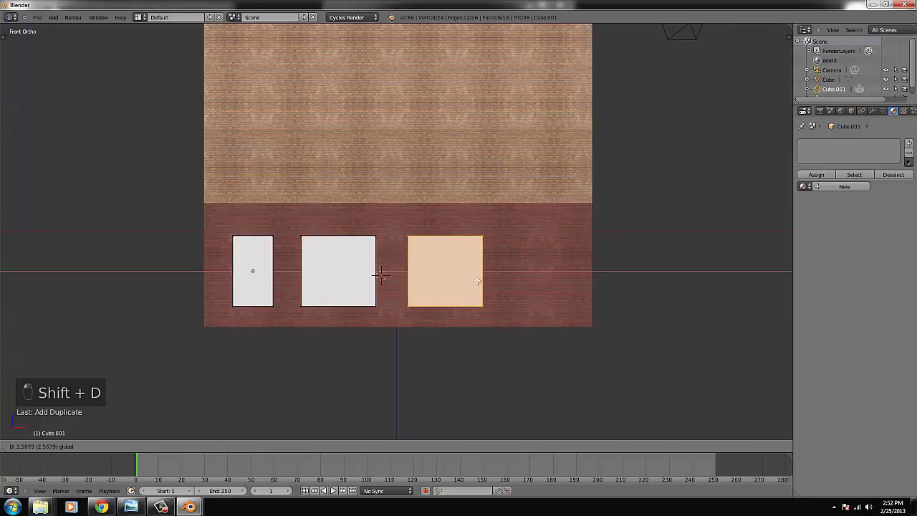
- Duplicate the block into the door and remaining ground-floor window panels along the front wall
key(shift+d)
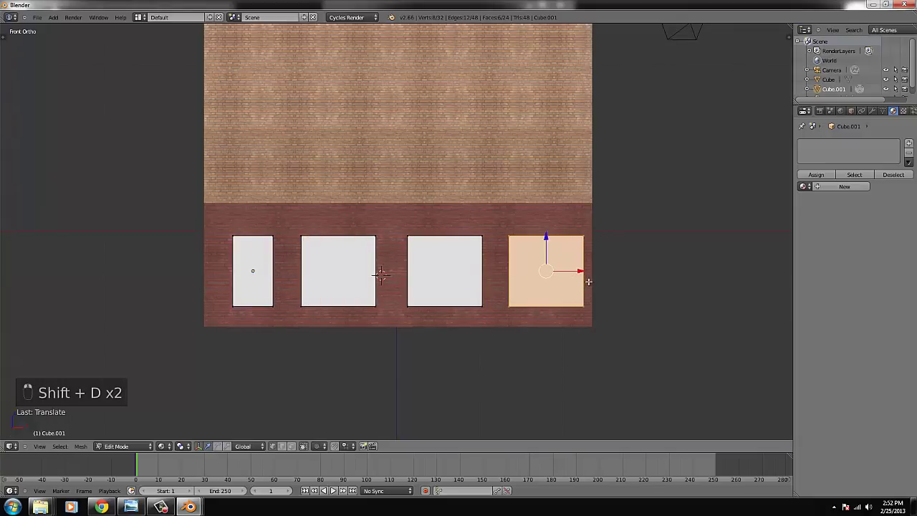
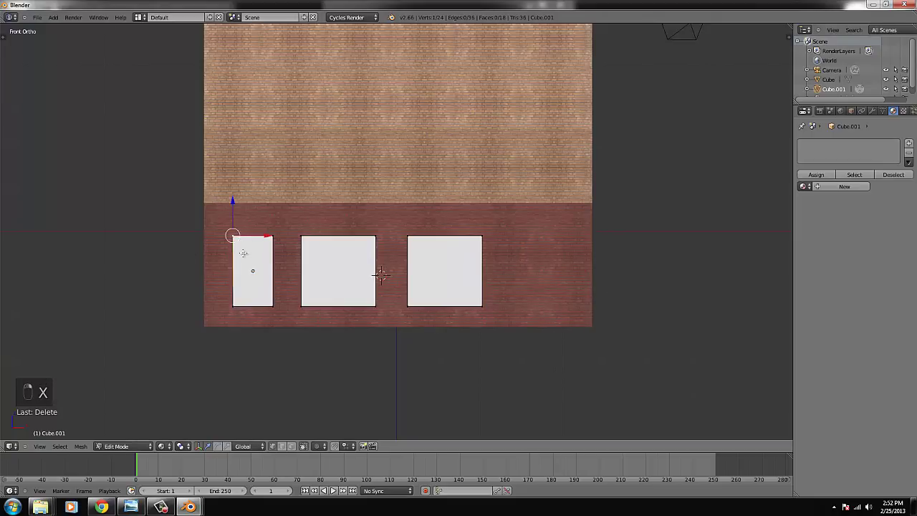
key(ctrl+l)
key(shift+d)
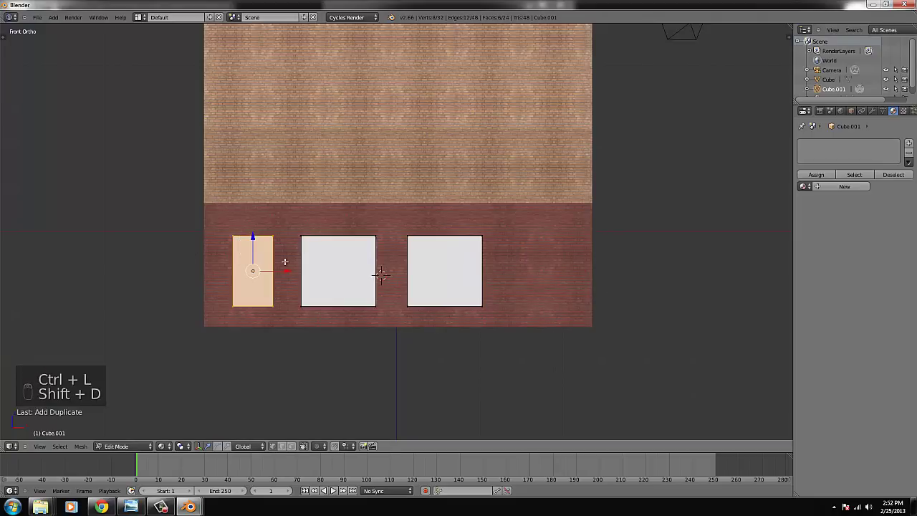
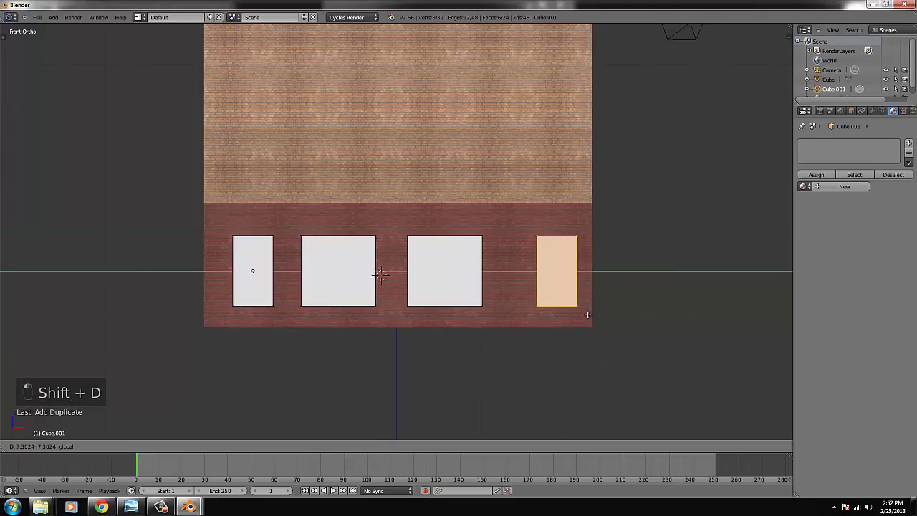
key(z)
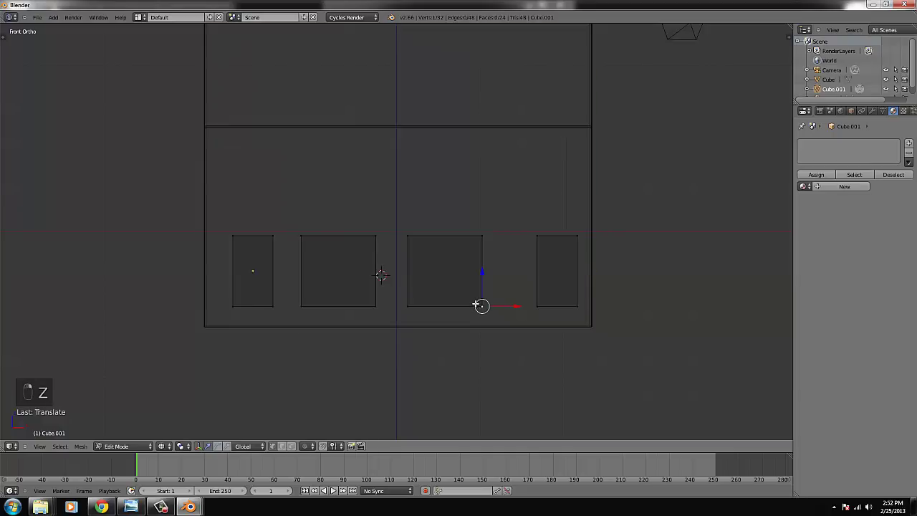
- Bring up the building_house reference photo in Windows Photo Viewer
click(175, 406)
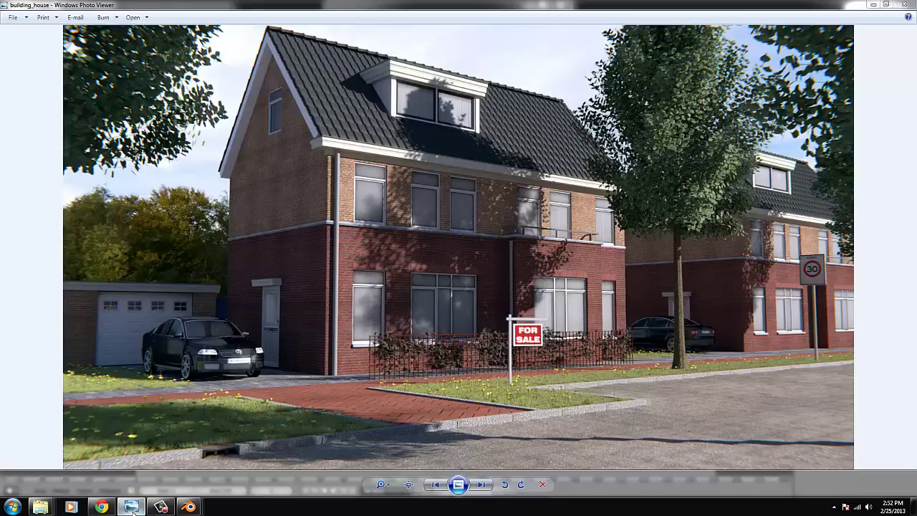
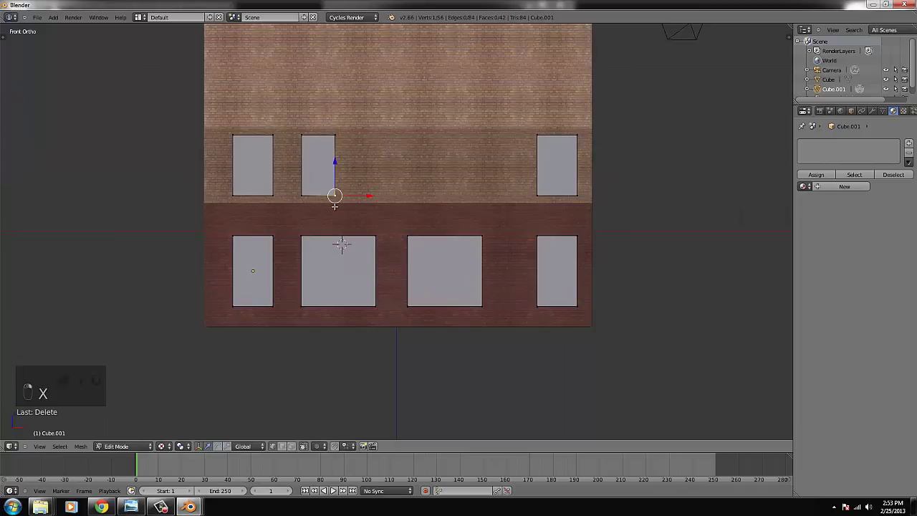
- Select the narrow upper window blocks and duplicate them into two pairs between the outer windows
key(ctrl+l)
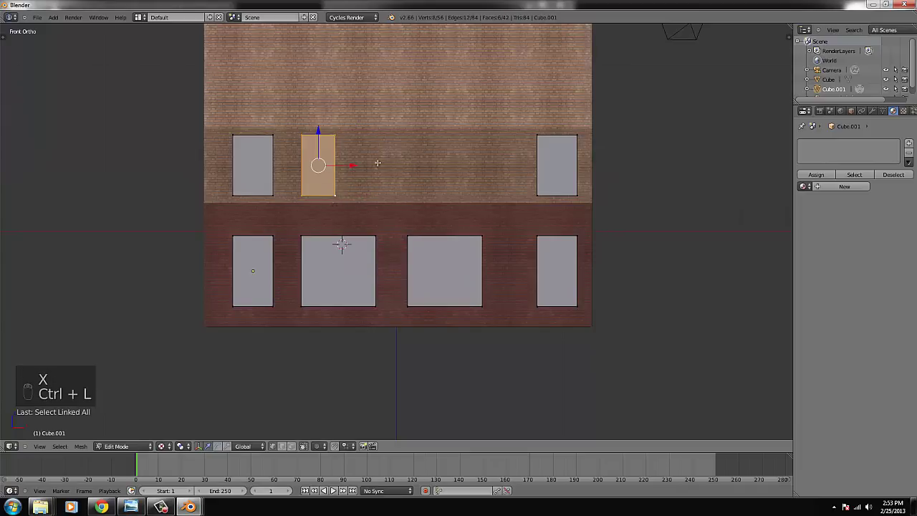
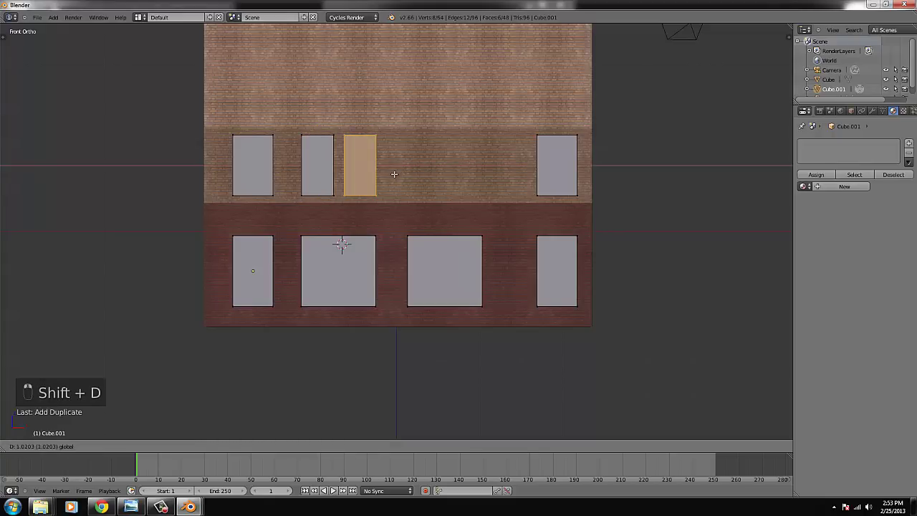
key(b)
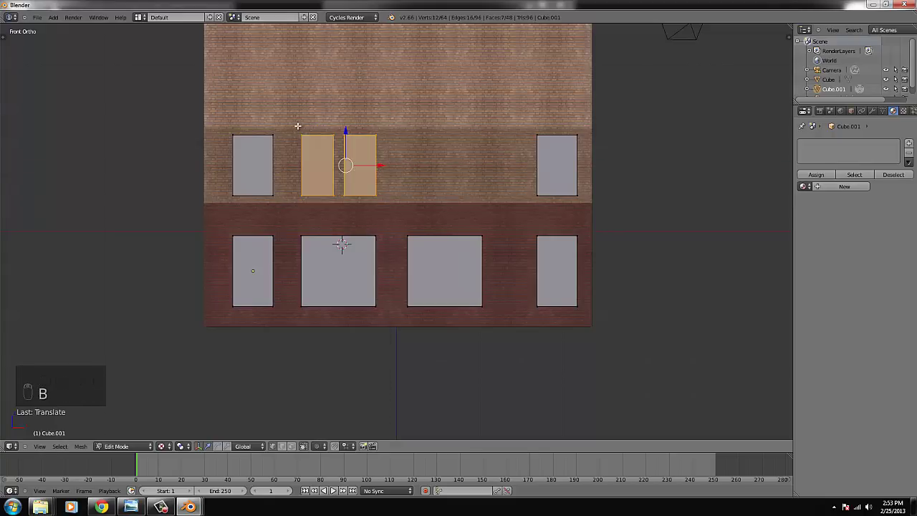
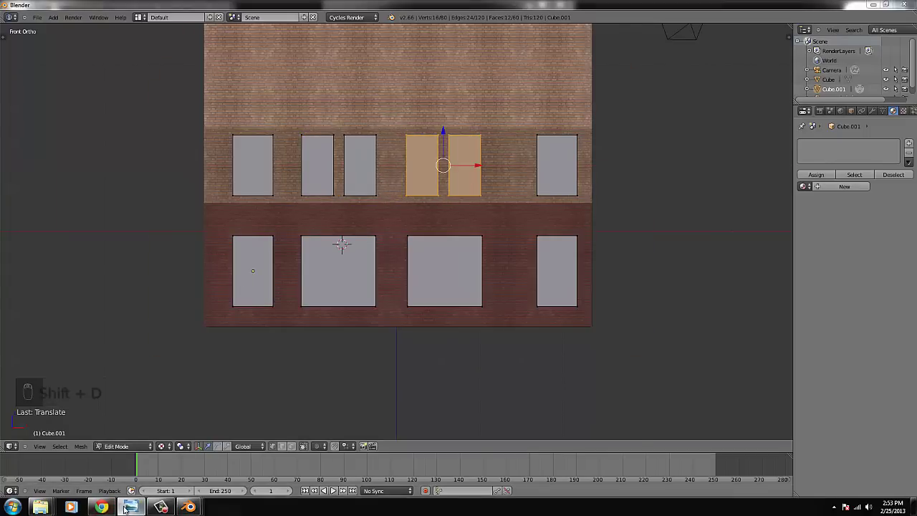
key(shift+d)
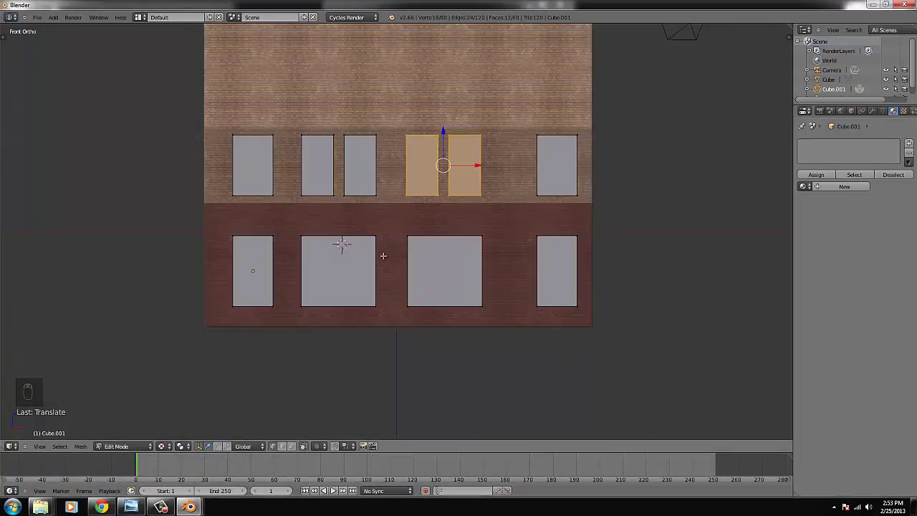
key(Tab)
- Check the six upper window blocks from the top view in wireframe
drag(406, 350, 375, 344)
key(KP_7)
key(Tab)
- Add a box to the house mesh, move it onto the gable wall and shorten it into a near-square window block
key(z)
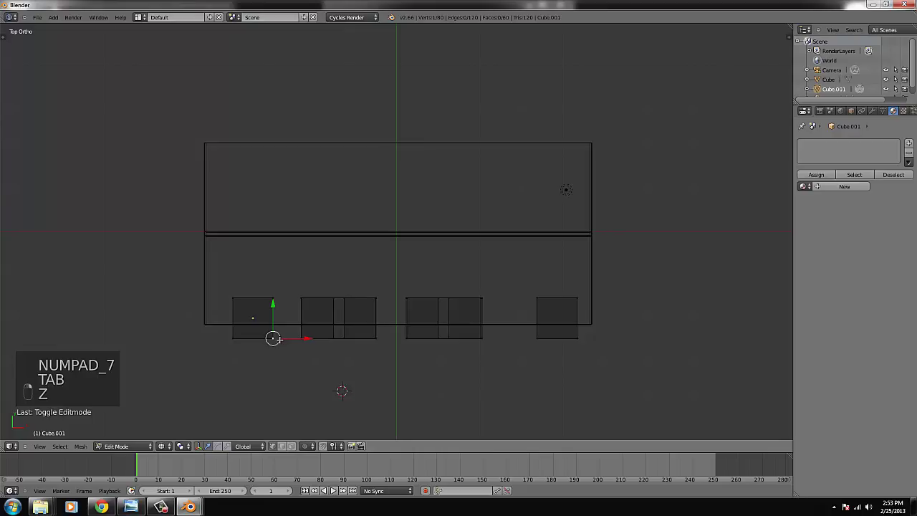
key(ctrl+l)
key(shift+d)
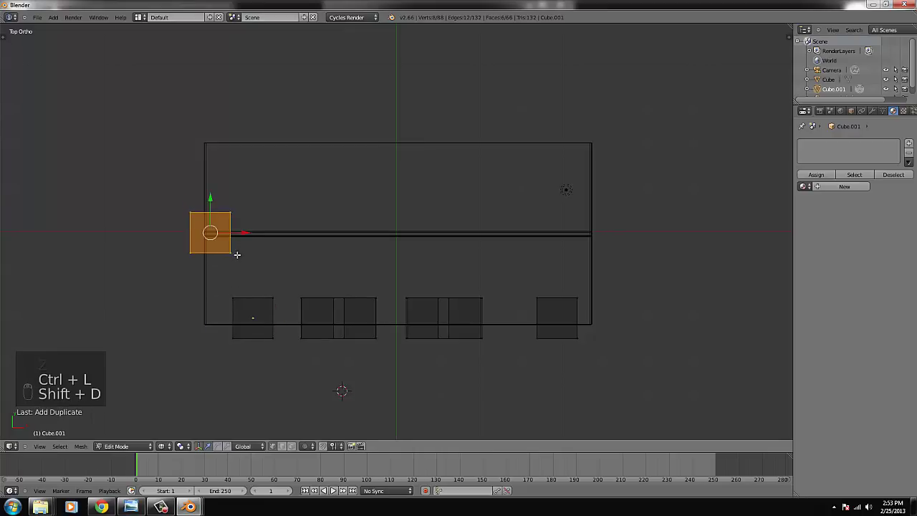
key(KP_1)
key(KP_4)
key(KP_4)
key(KP_4)
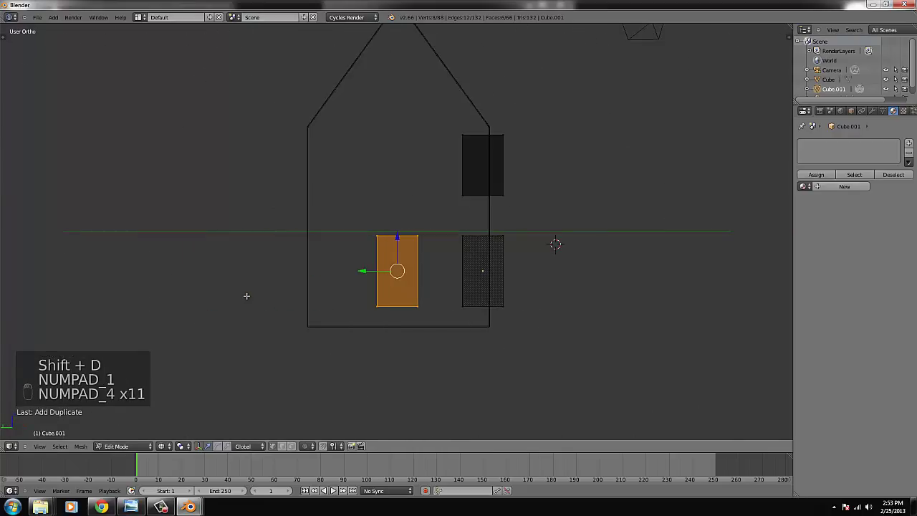
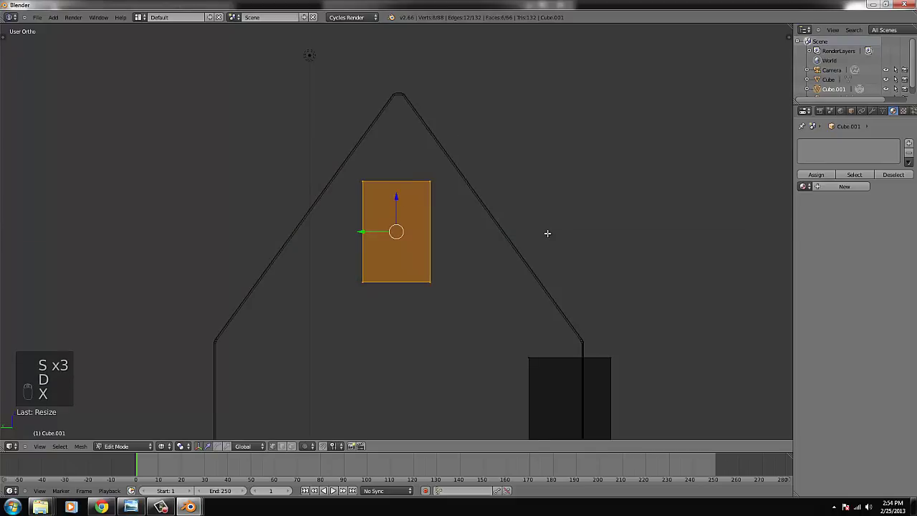
key(s)
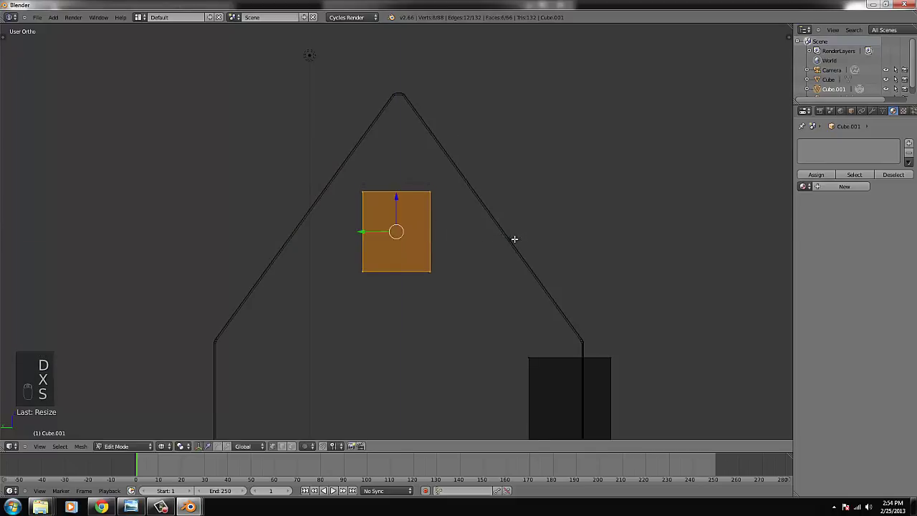
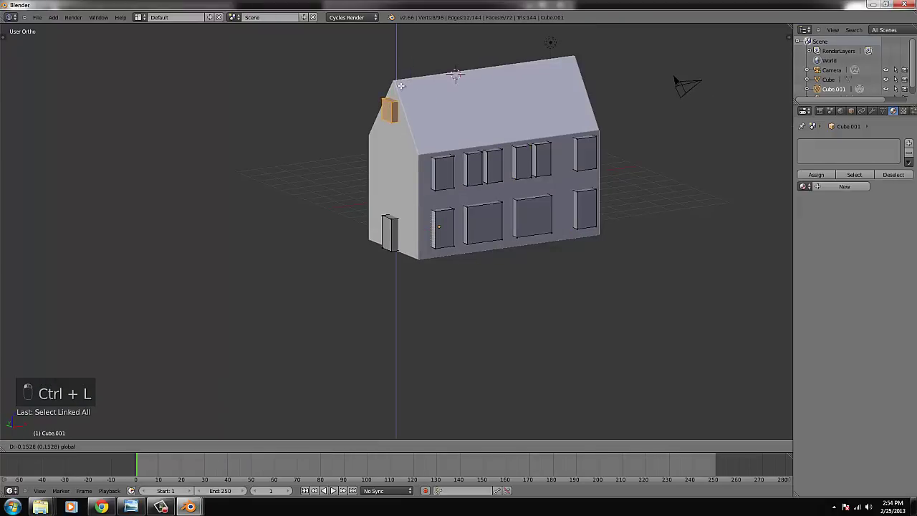
- Separate the opening blocks into a cutter object and set the house's Boolean modifier to Difference against it
key(s)
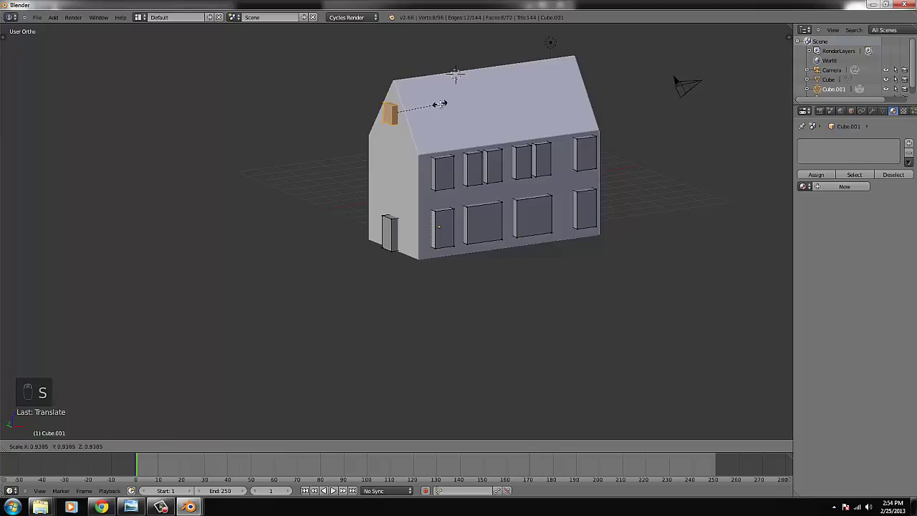
click(445, 107)
key(Tab)
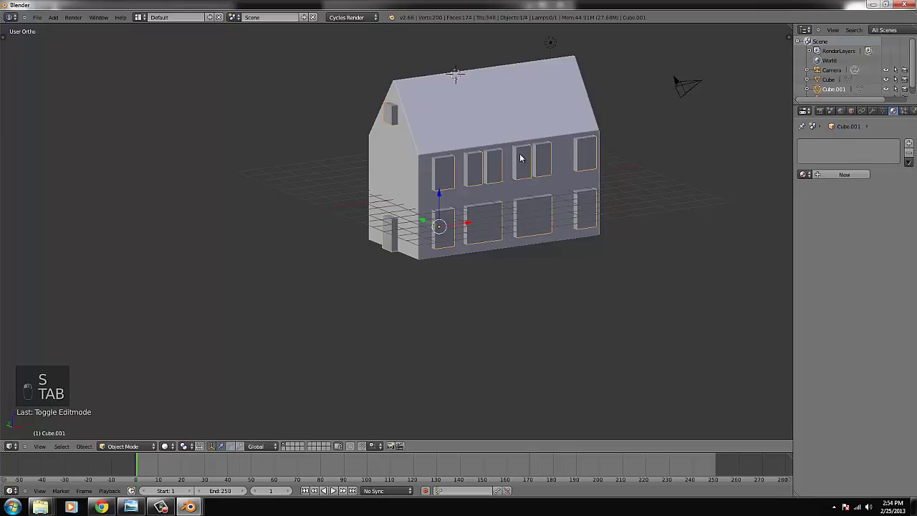
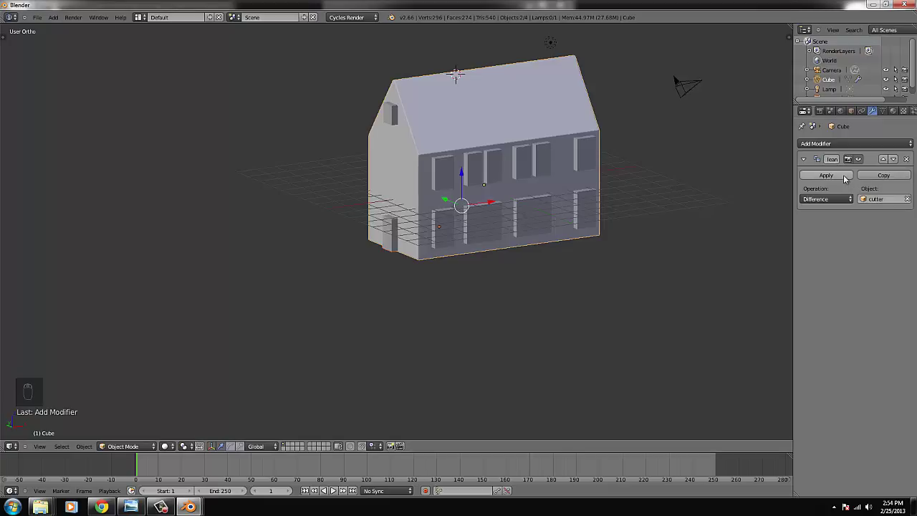
- Apply the Boolean cut, delete the cutter object and switch to textured view showing the brick walls
click(813, 183)
key(x)
drag(530, 187, 553, 171)
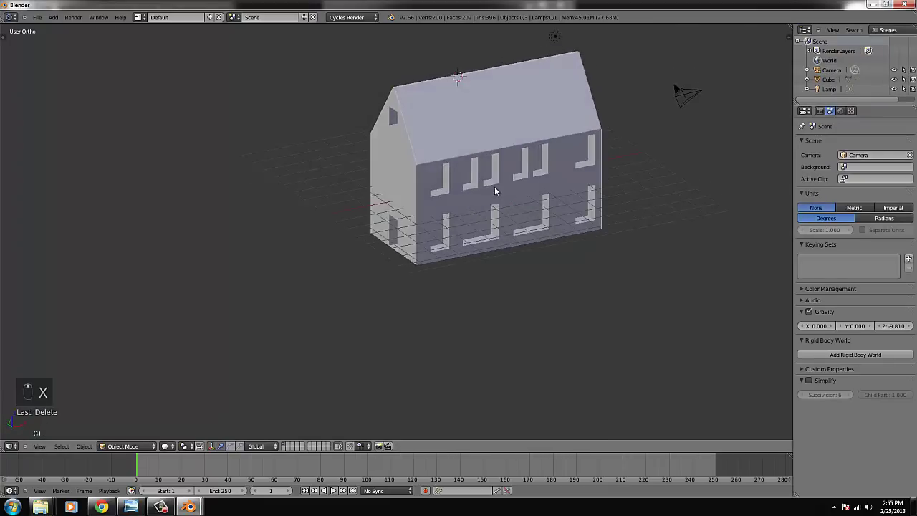
key(KP_1)
click(171, 446)
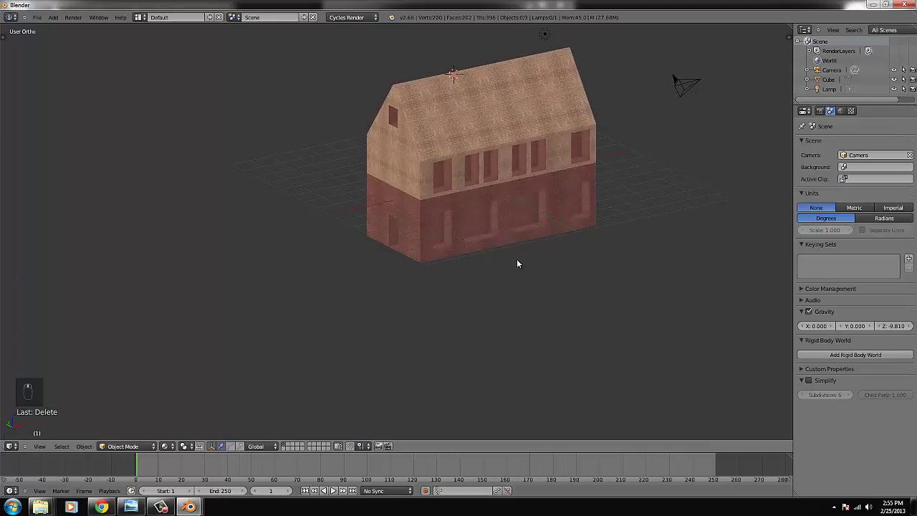
key(KP_1)
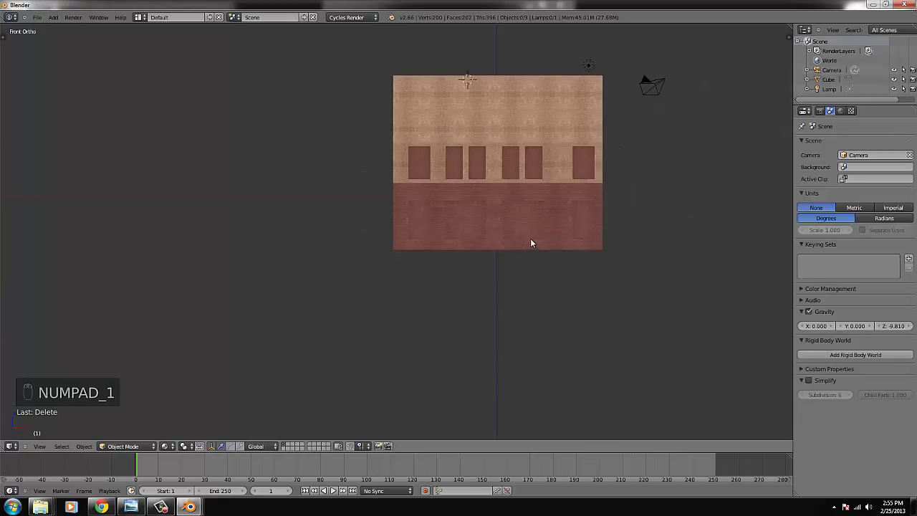
right_click(500, 184)
key(ctrl+KP_Decimal)
drag(503, 190, 442, 266)
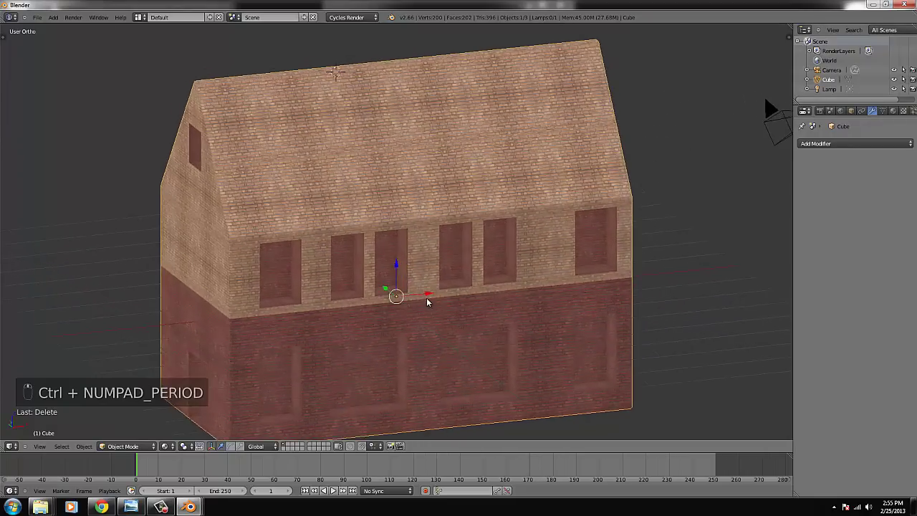